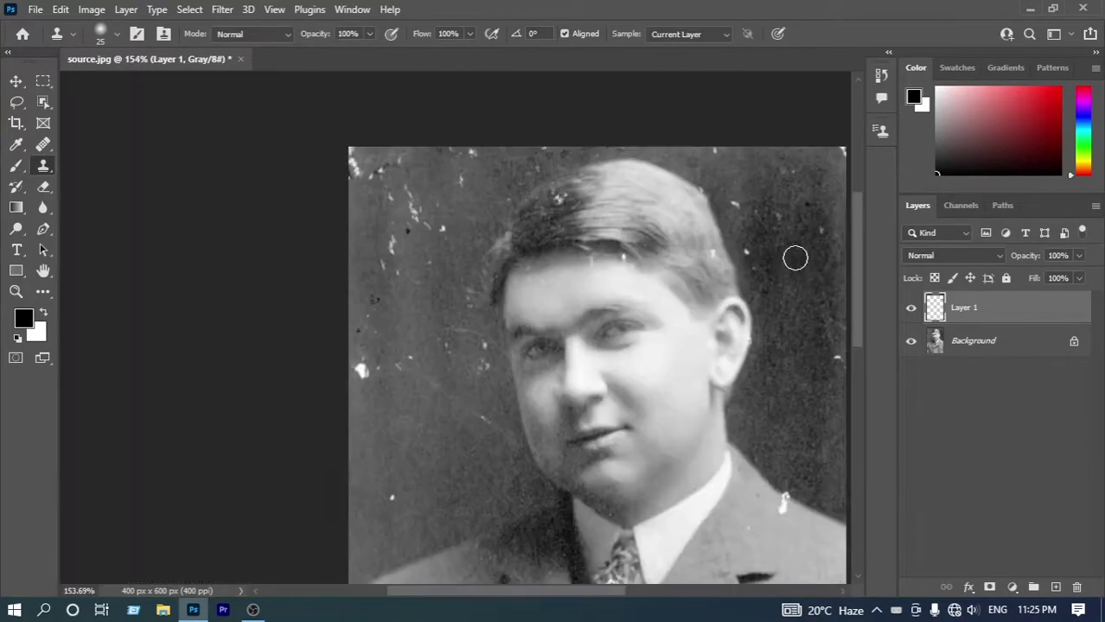
Set the Clone Stamp to sample All Layers while zoomed on the background beside the hair
{"action": "key", "text": "ctrl+space"}
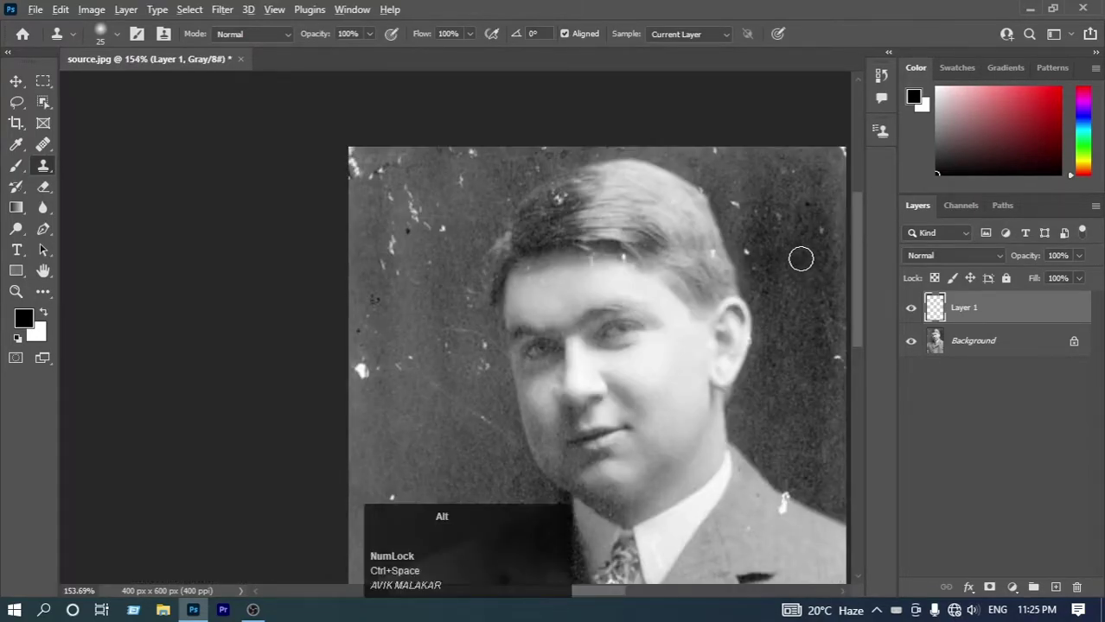
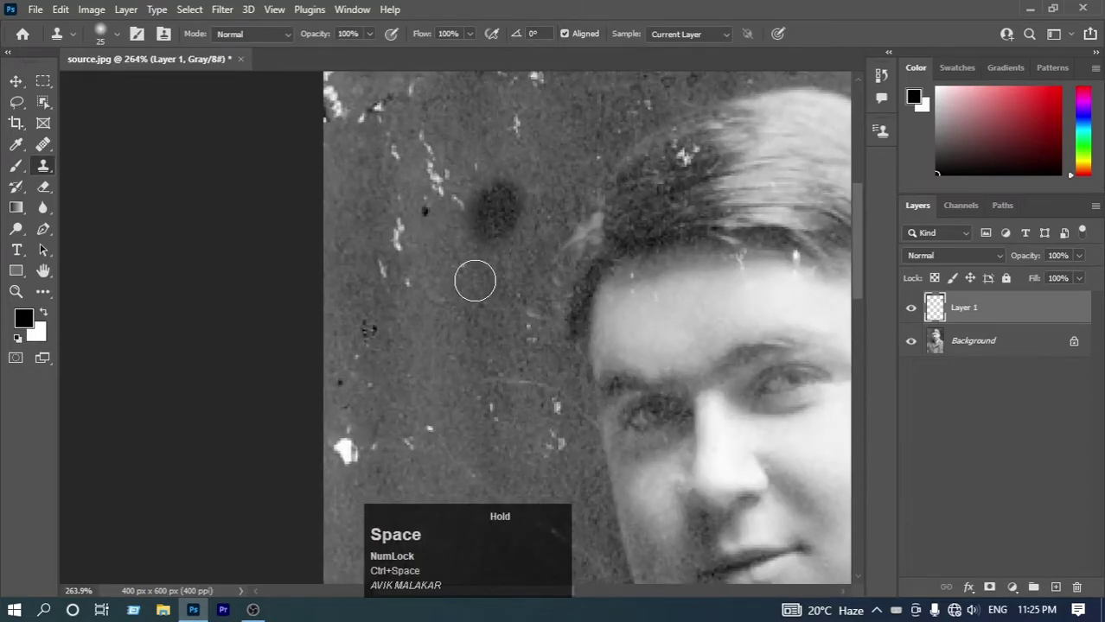
{"action": "left_click", "coordinate": [693, 33]}
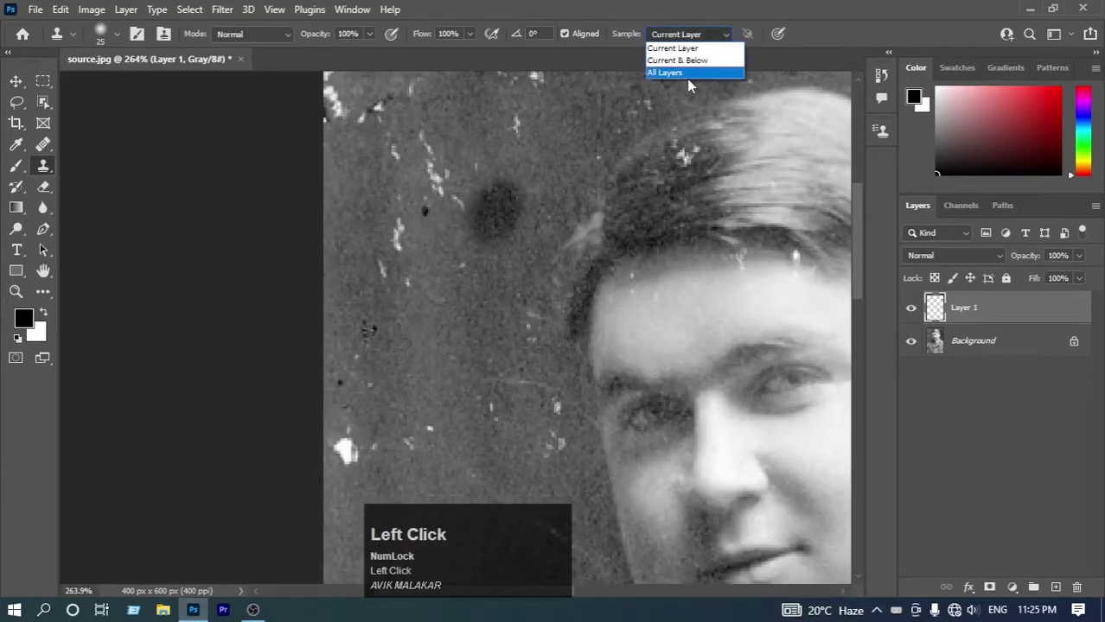
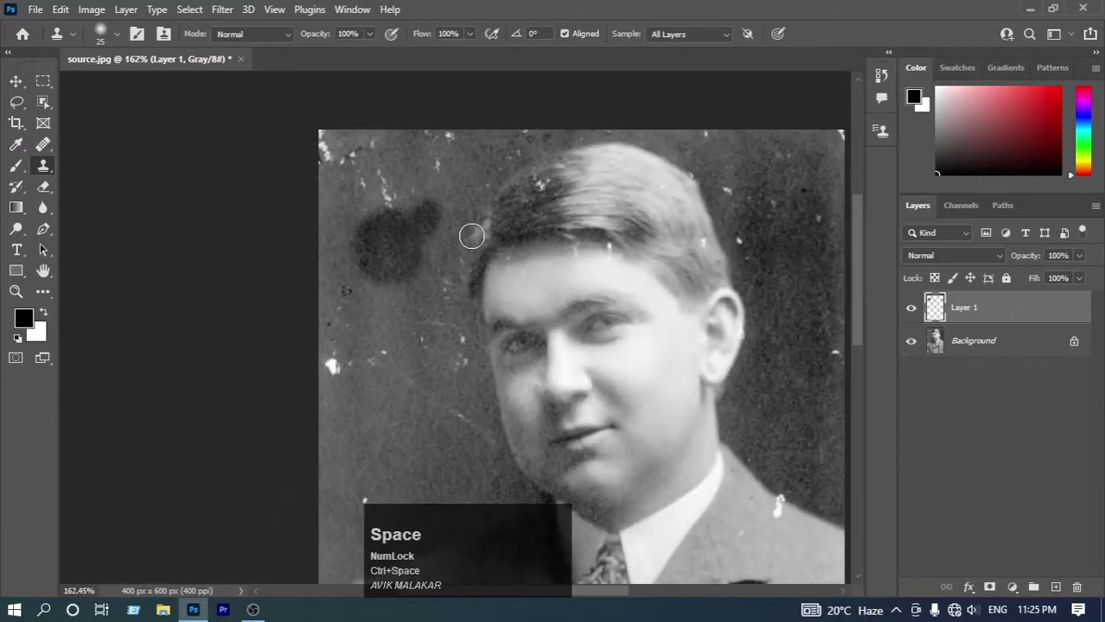
Clear the blotch from Layer 1, then set the Healing Brush to Sampled source drawing from All Layers
{"action": "key", "text": "ctrl+a"}
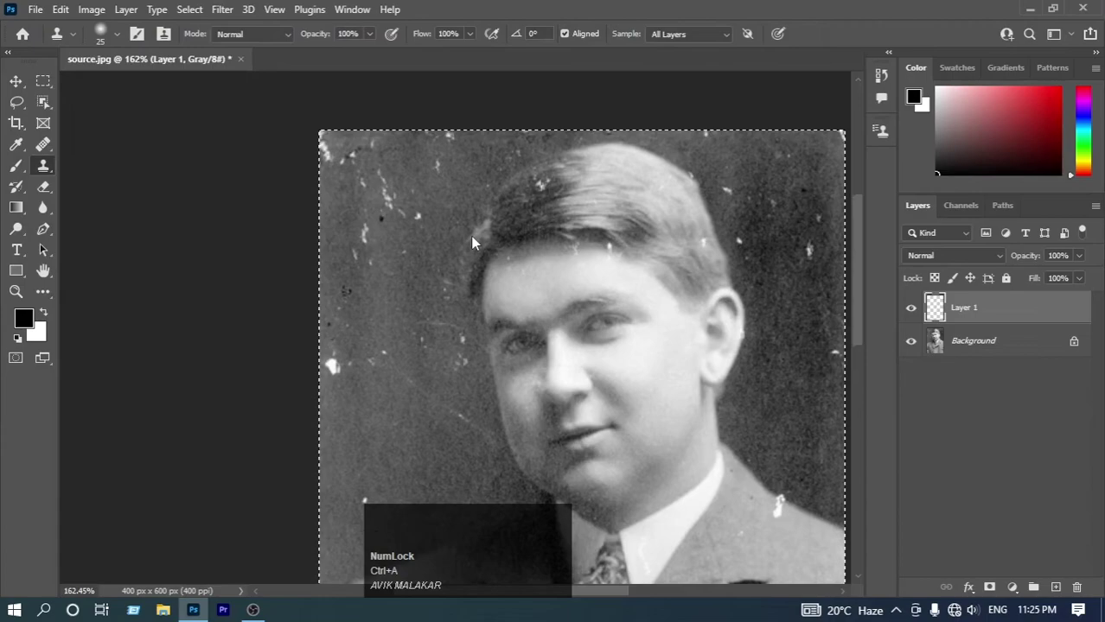
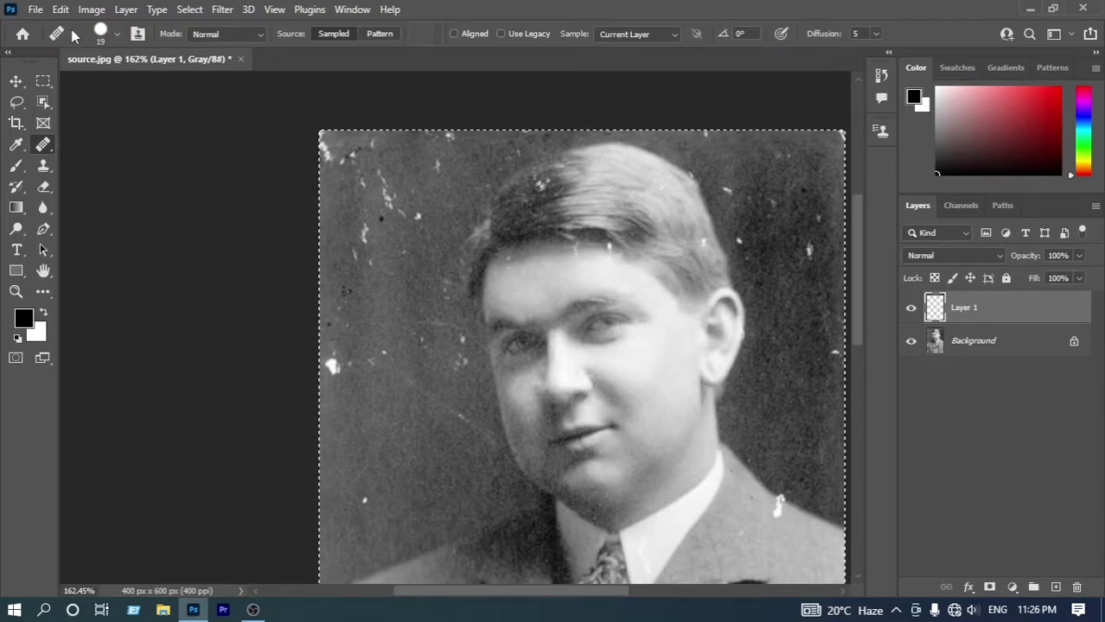
{"action": "left_click_drag", "start_coordinate": [147, 35], "coordinate": [727, 159]}
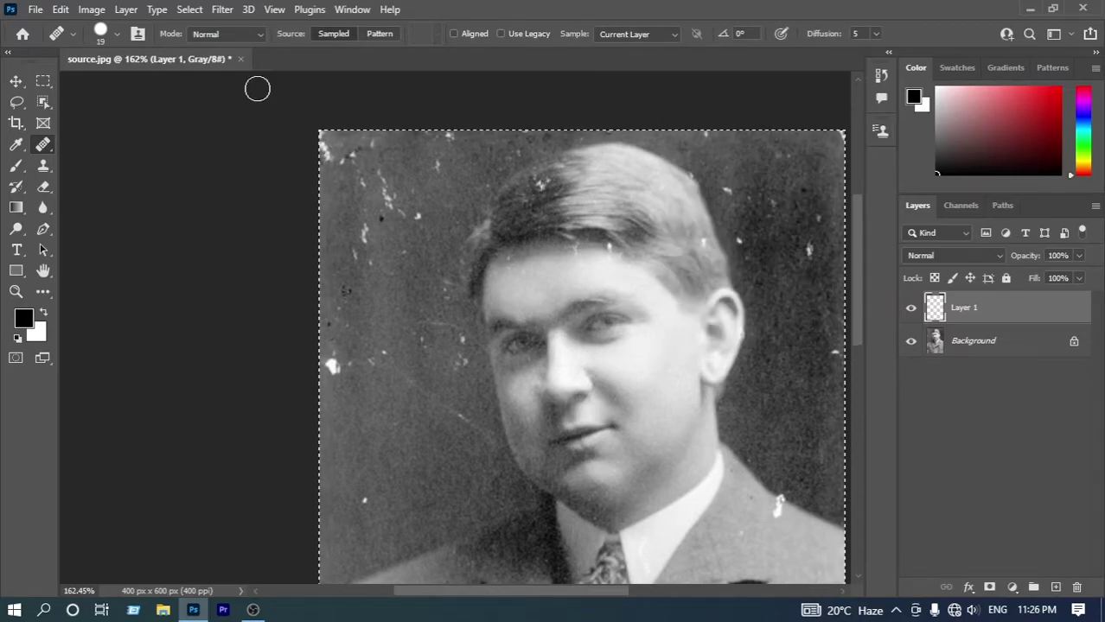
{"action": "left_click", "coordinate": [146, 33]}
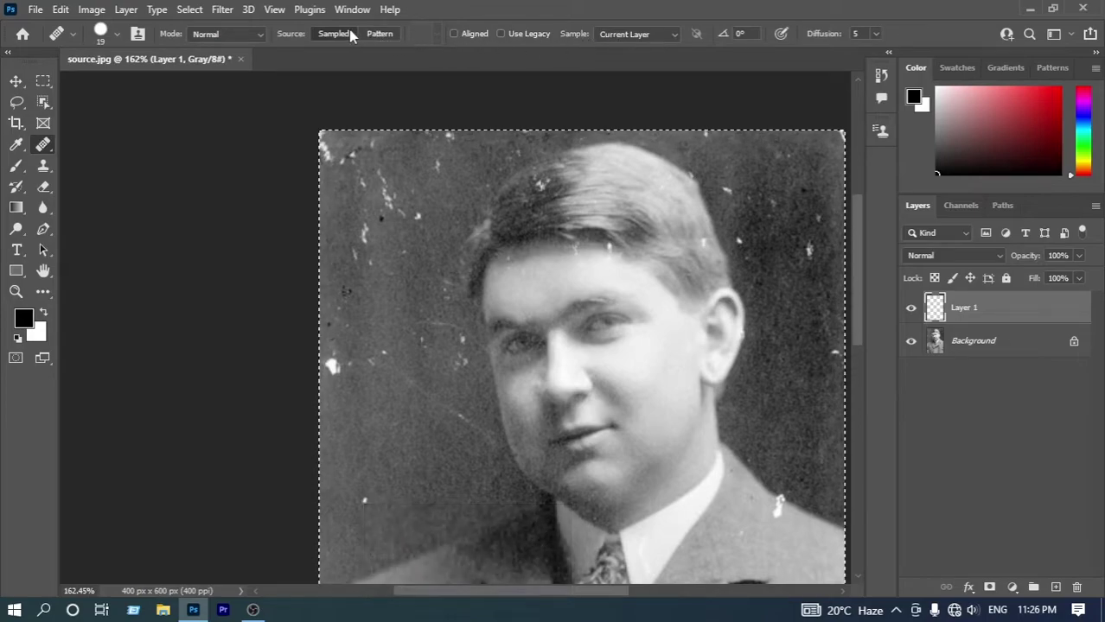
{"action": "left_click", "coordinate": [649, 39]}
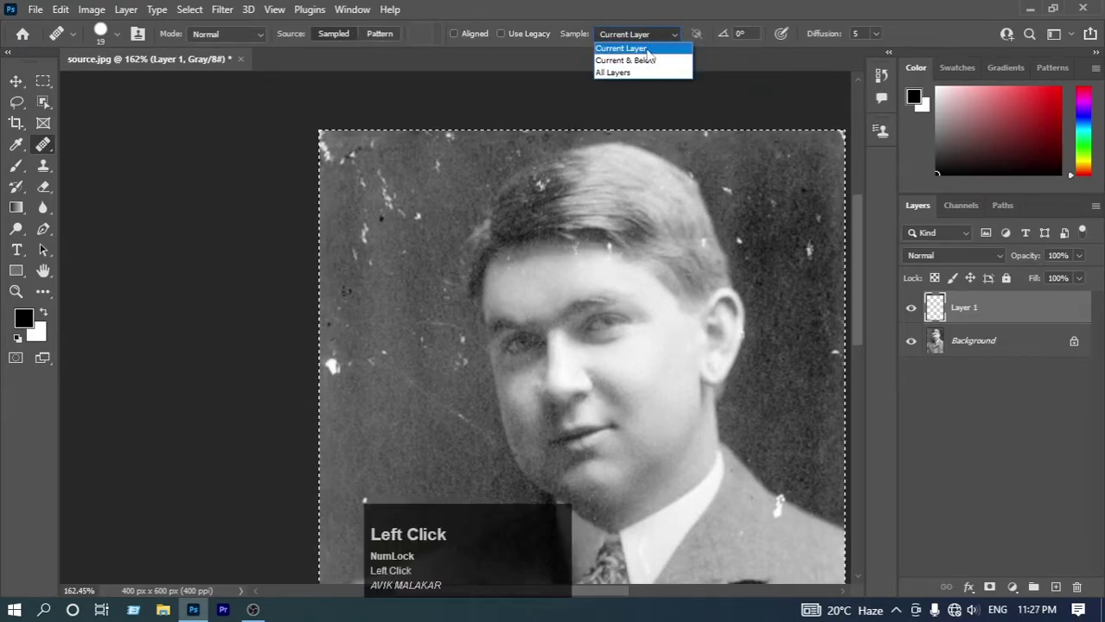
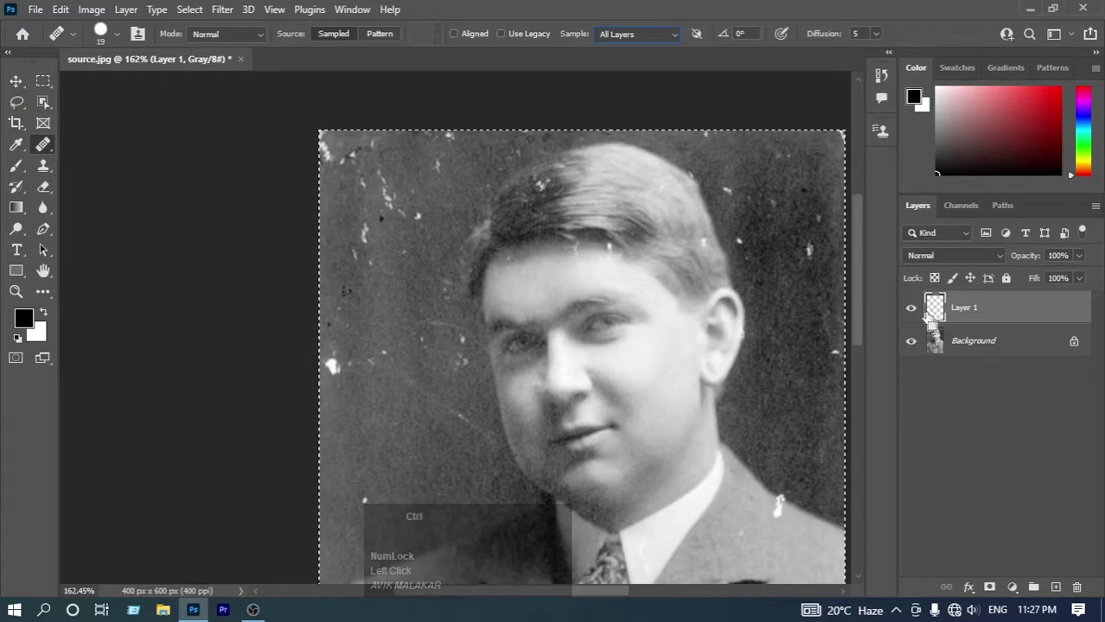
Deselect the canvas, then zoom and pan around the portrait before returning to the full view
{"action": "key", "text": "ctrl+d"}
{"action": "key", "text": "ctrl+space"}
{"action": "left_click", "coordinate": [588, 181]}
{"action": "key", "text": "ctrl+space"}
{"action": "key", "text": "ctrl+space"}
{"action": "left_click", "coordinate": [668, 228]}
{"action": "key", "text": "space"}
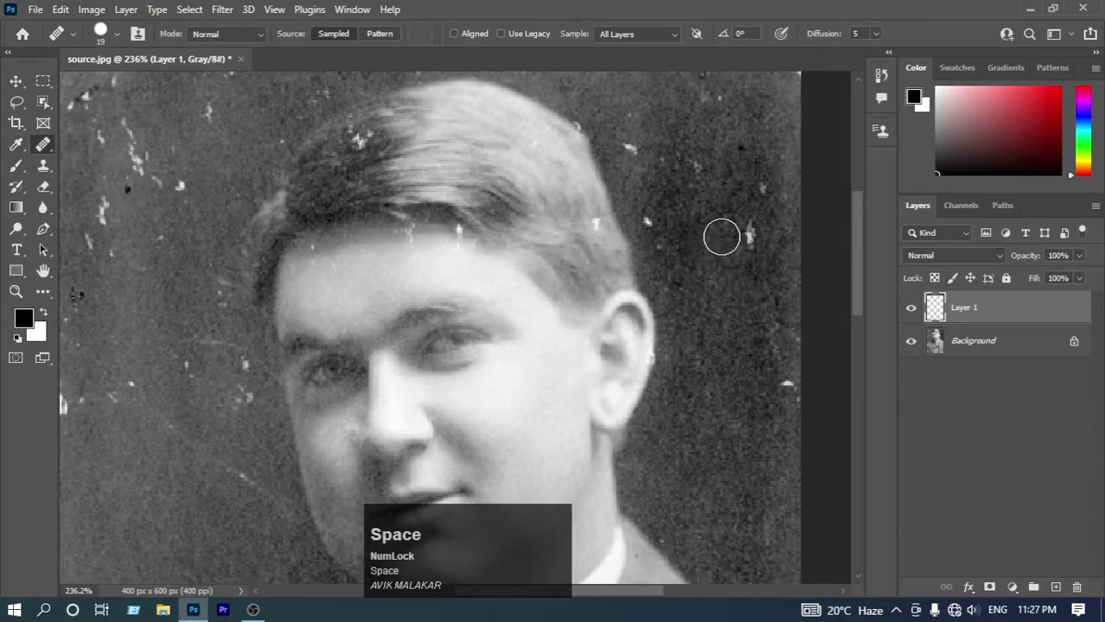
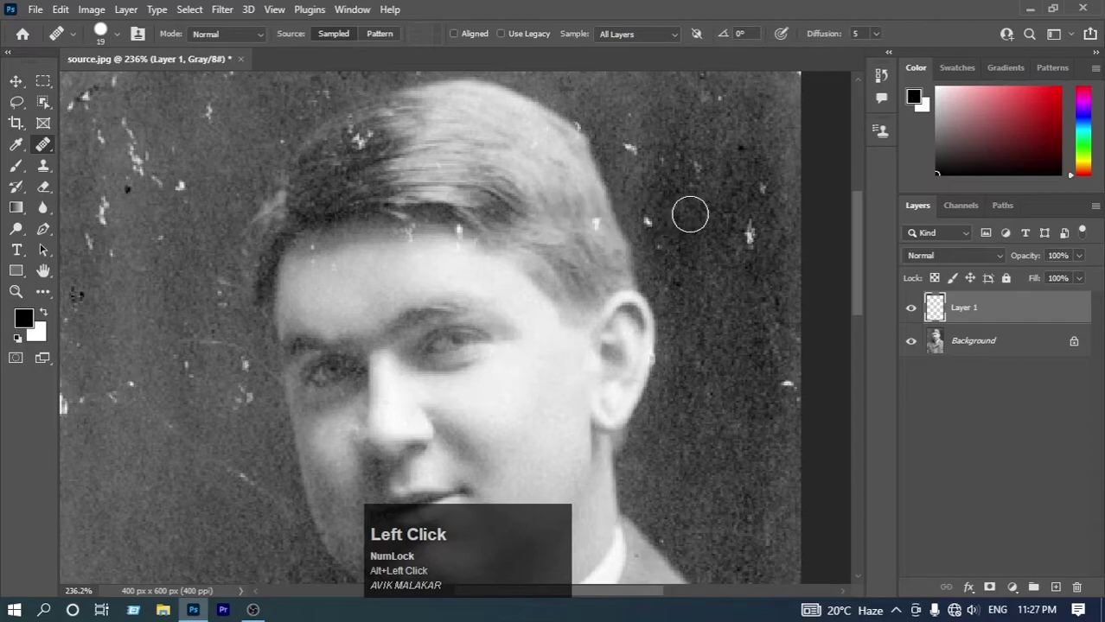
{"action": "key", "text": "space"}
{"action": "left_click", "coordinate": [476, 208]}
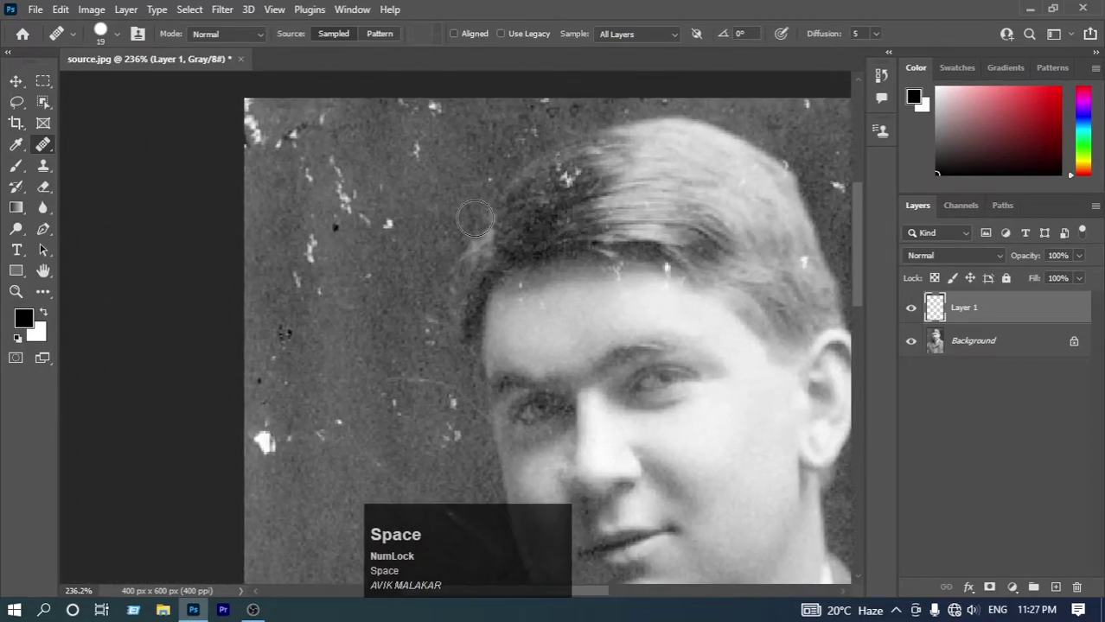
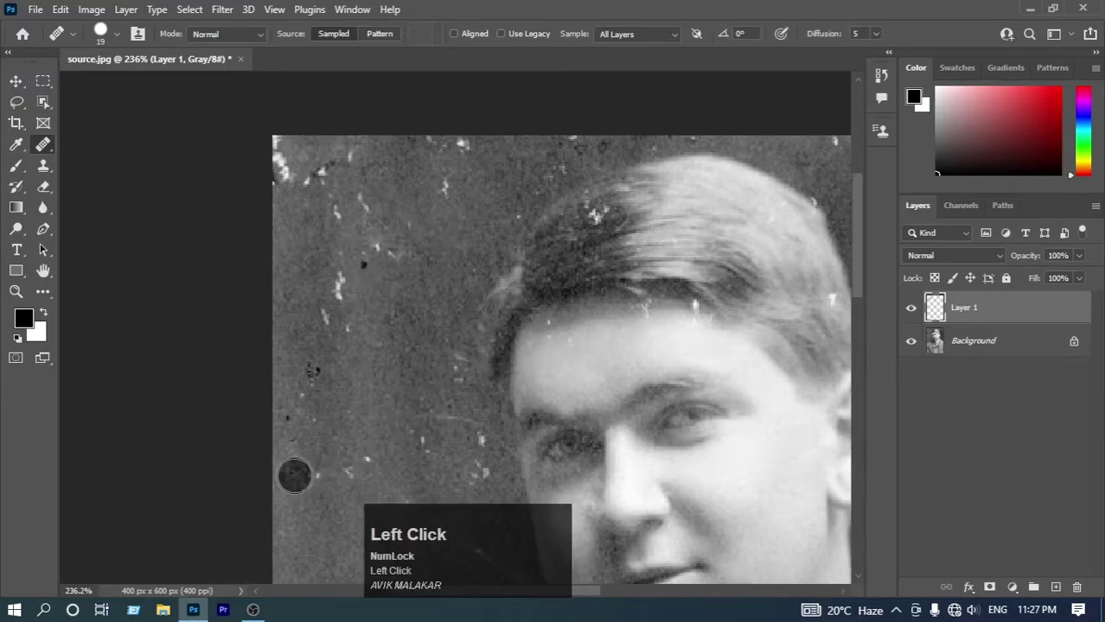
{"action": "key", "text": "space"}
{"action": "left_click", "coordinate": [501, 365]}
{"action": "key", "text": "space"}
{"action": "key", "text": "ctrl+space"}
{"action": "left_click", "coordinate": [651, 266]}
{"action": "left_click", "coordinate": [635, 268]}
{"action": "key", "text": "ctrl+space"}
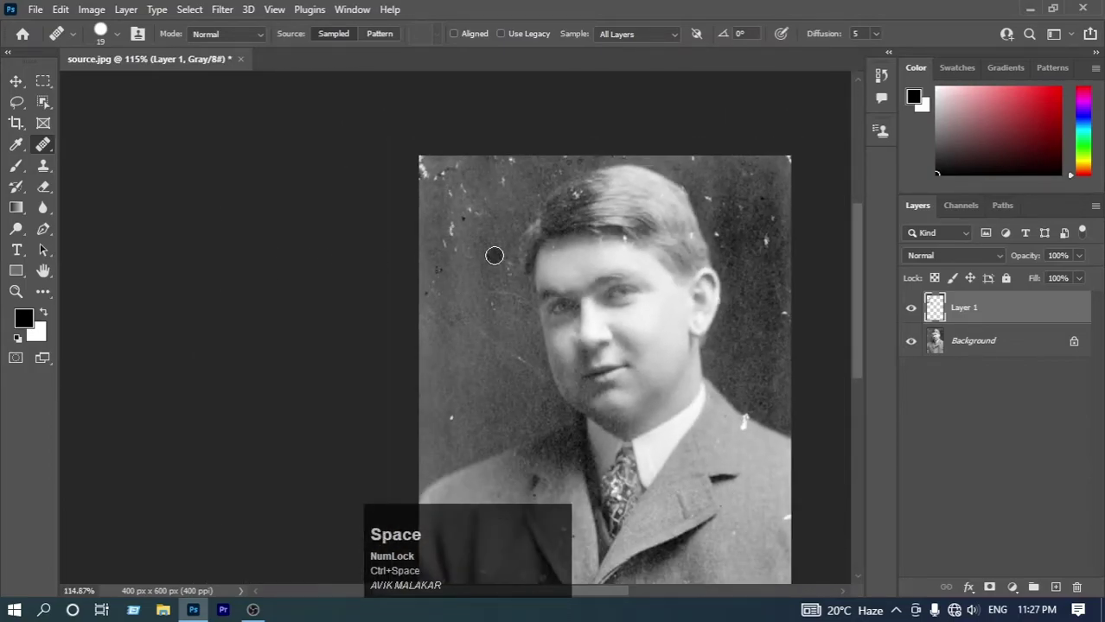
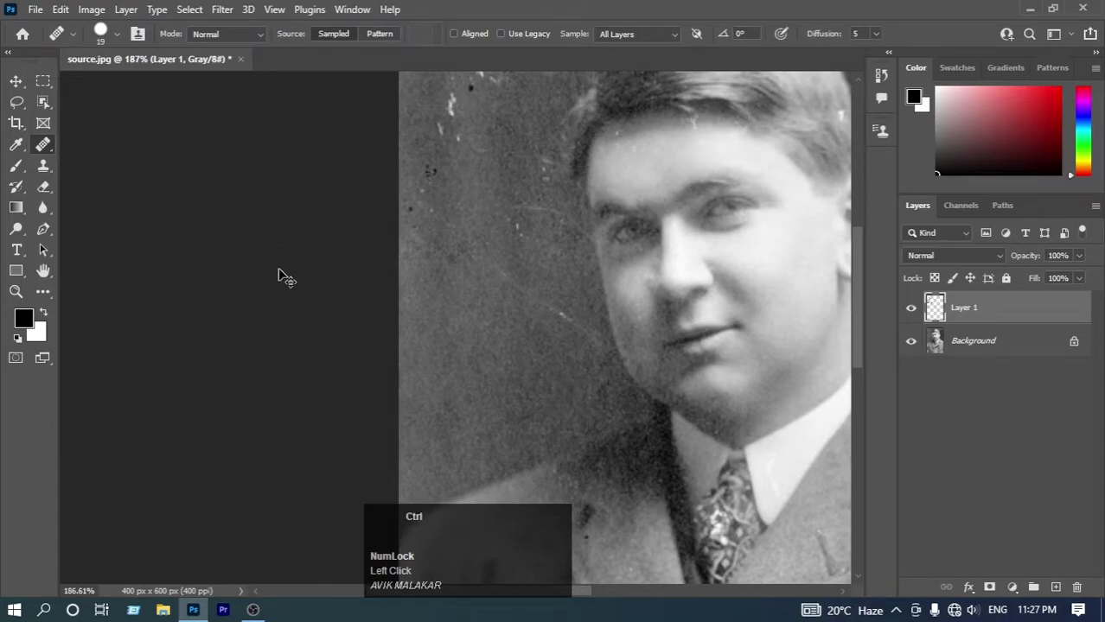
Undo the last stroke before picking a healing source spot
{"action": "key", "text": "ctrl+z"}
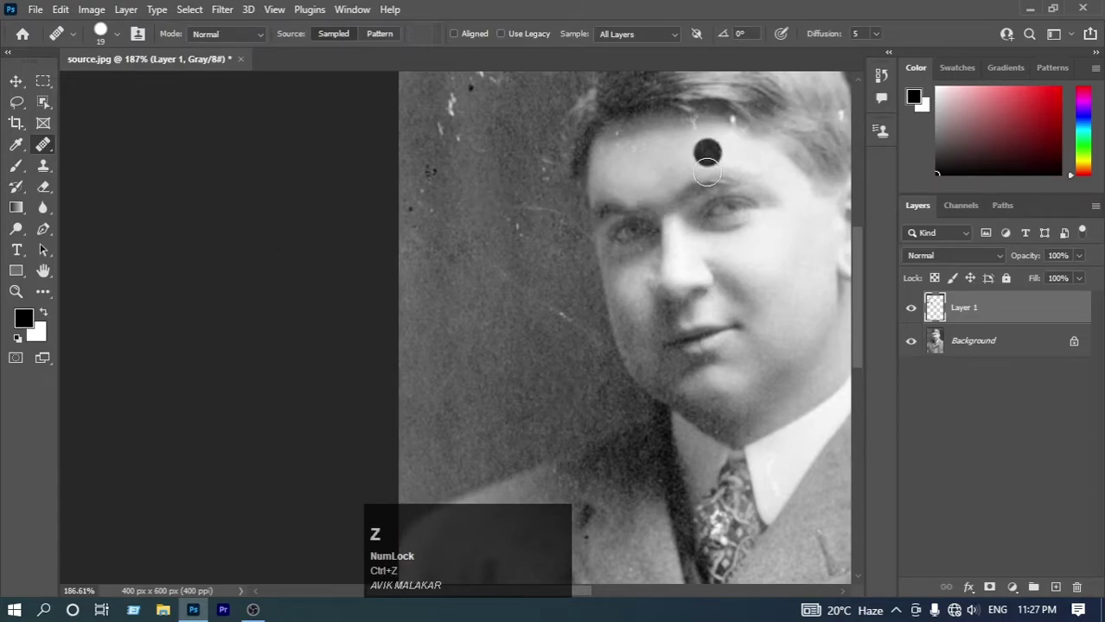
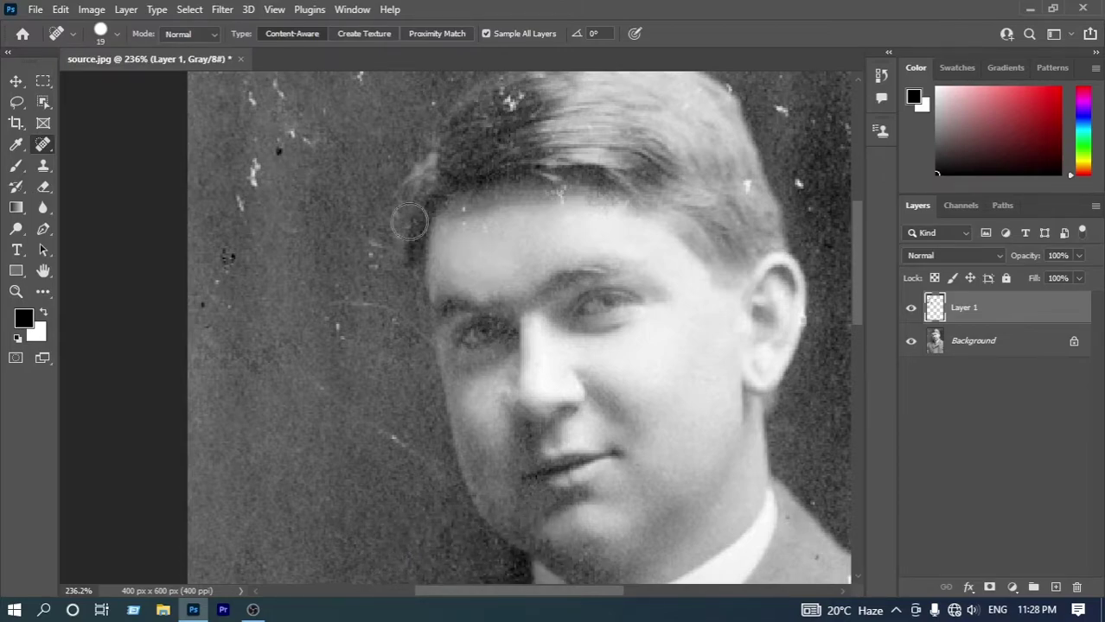
{"action": "key", "text": "space"}
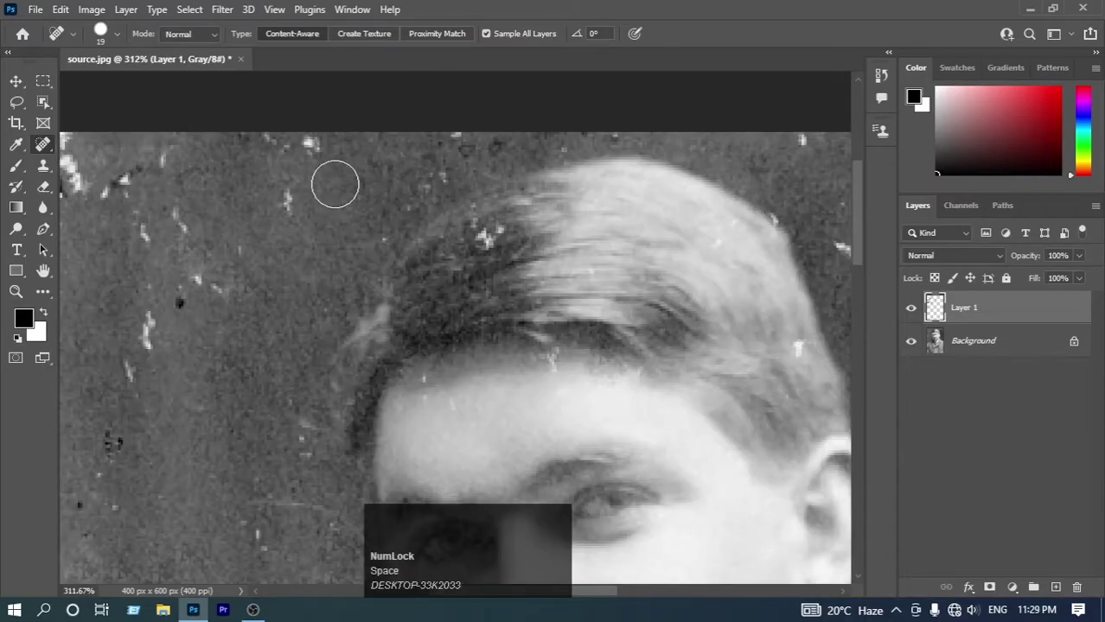
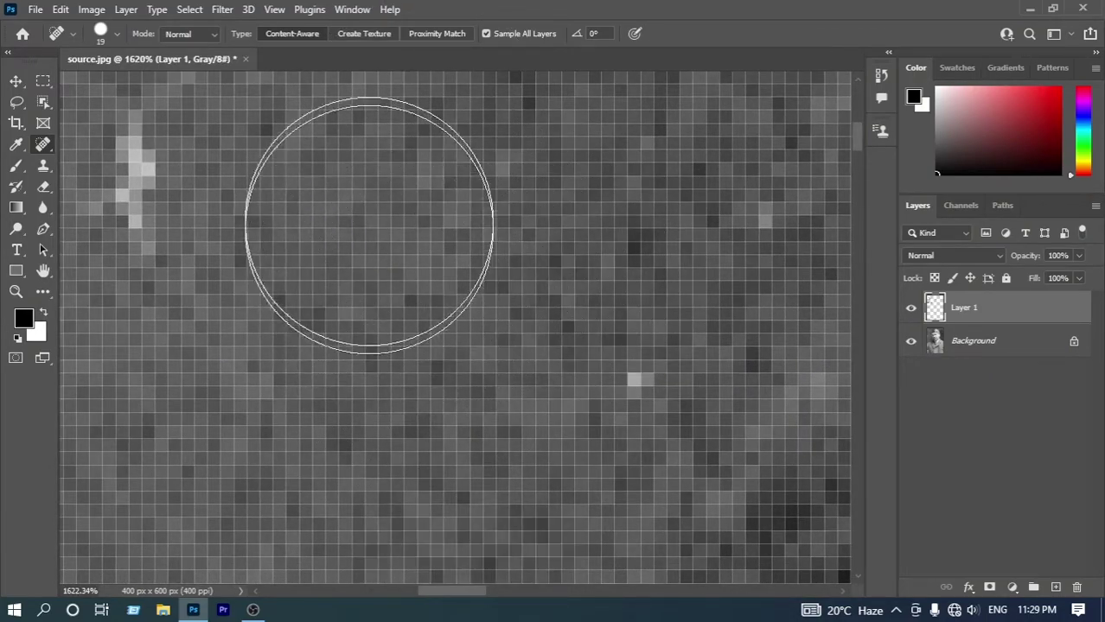
{"action": "left_click", "coordinate": [282, 15]}
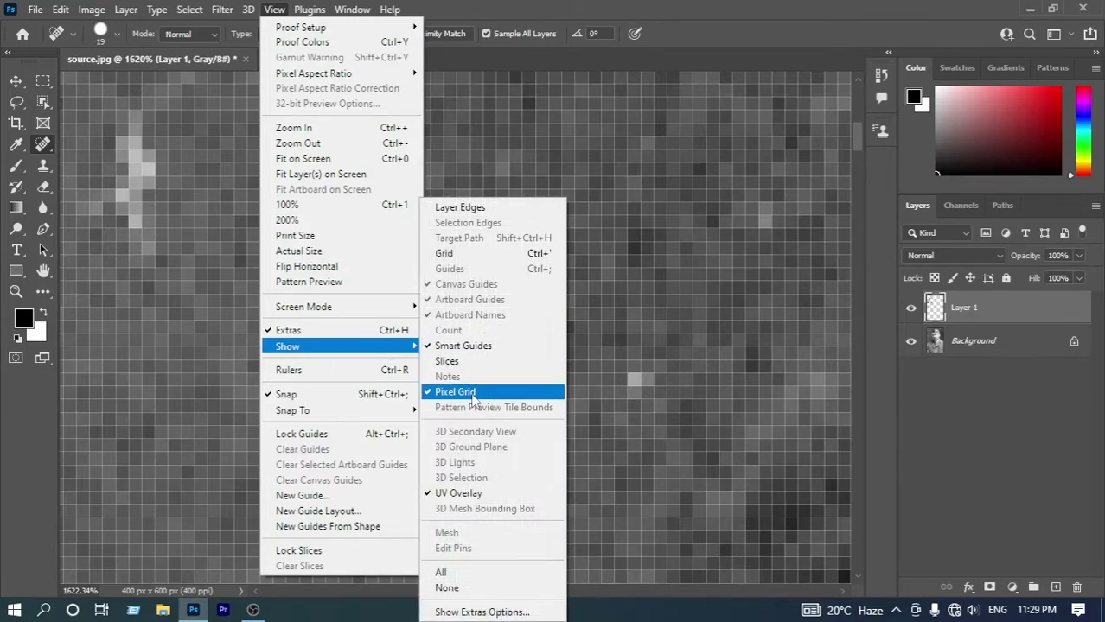
{"action": "left_click", "coordinate": [499, 398]}
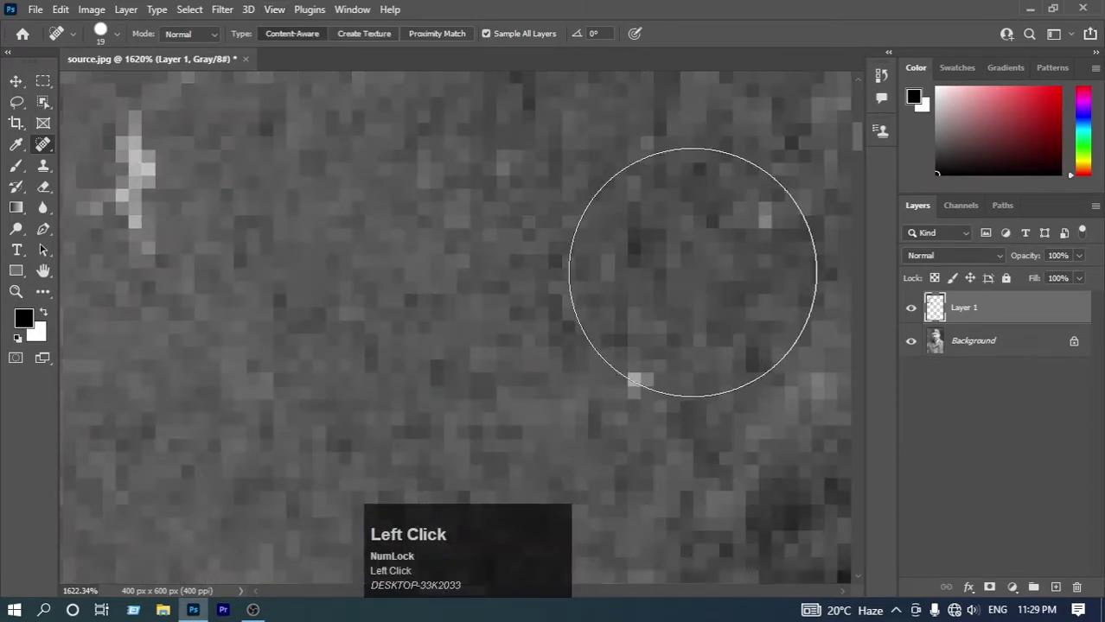
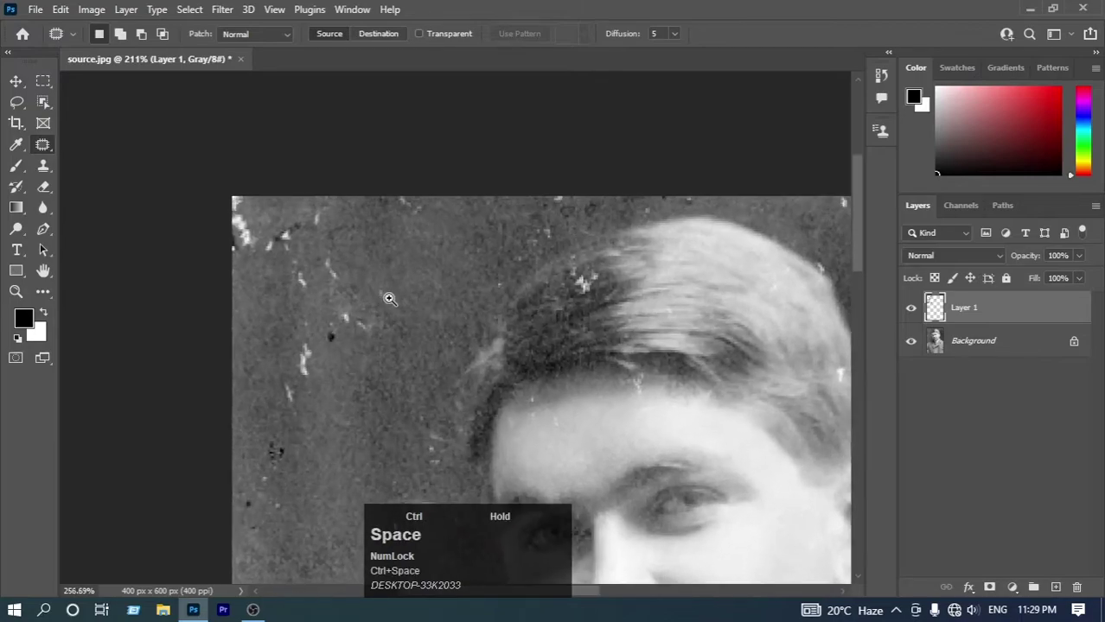
{"action": "key", "text": "ctrl+space"}
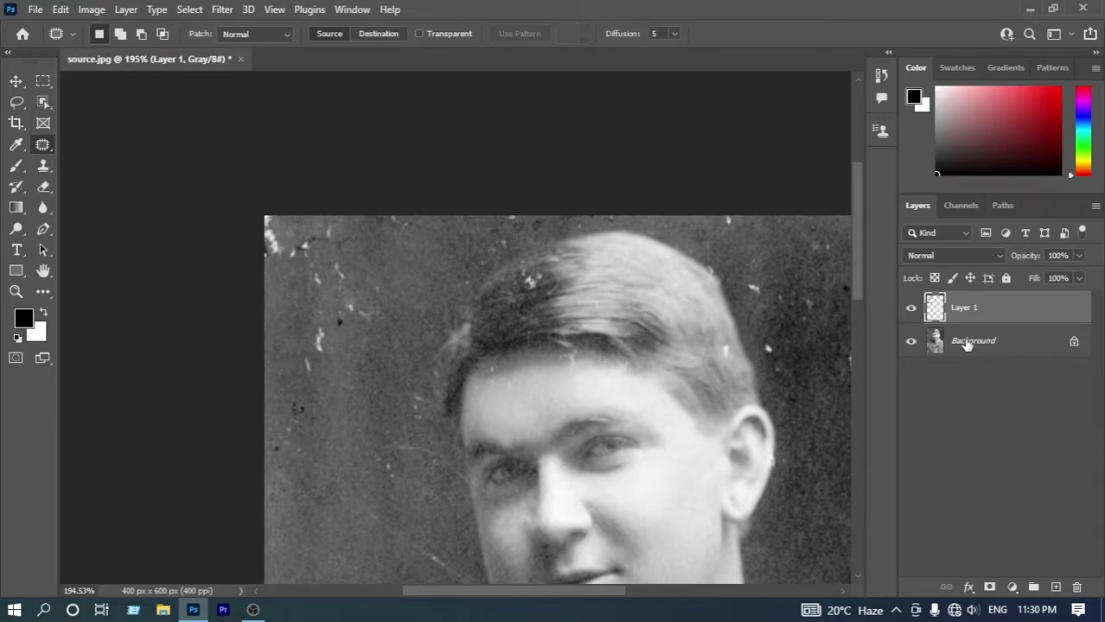
Duplicate the Background layer with Ctrl+J to get a Background copy
{"action": "left_click", "coordinate": [980, 345]}
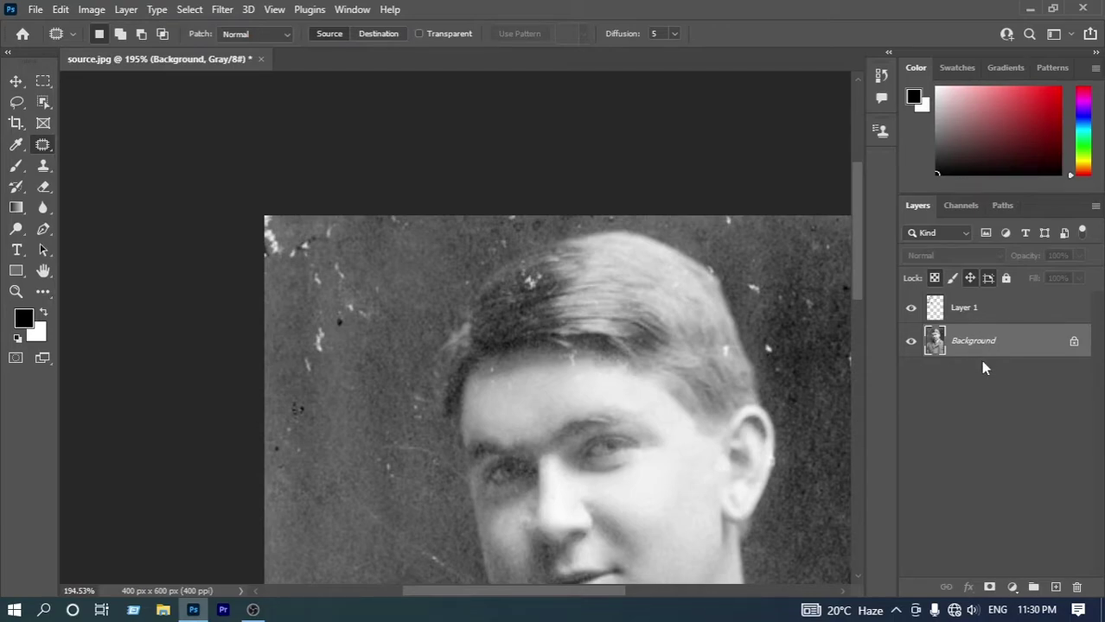
{"action": "key", "text": "ctrl+Num_Lock"}
{"action": "left_click", "coordinate": [988, 367]}
{"action": "key", "text": "ctrl+j"}
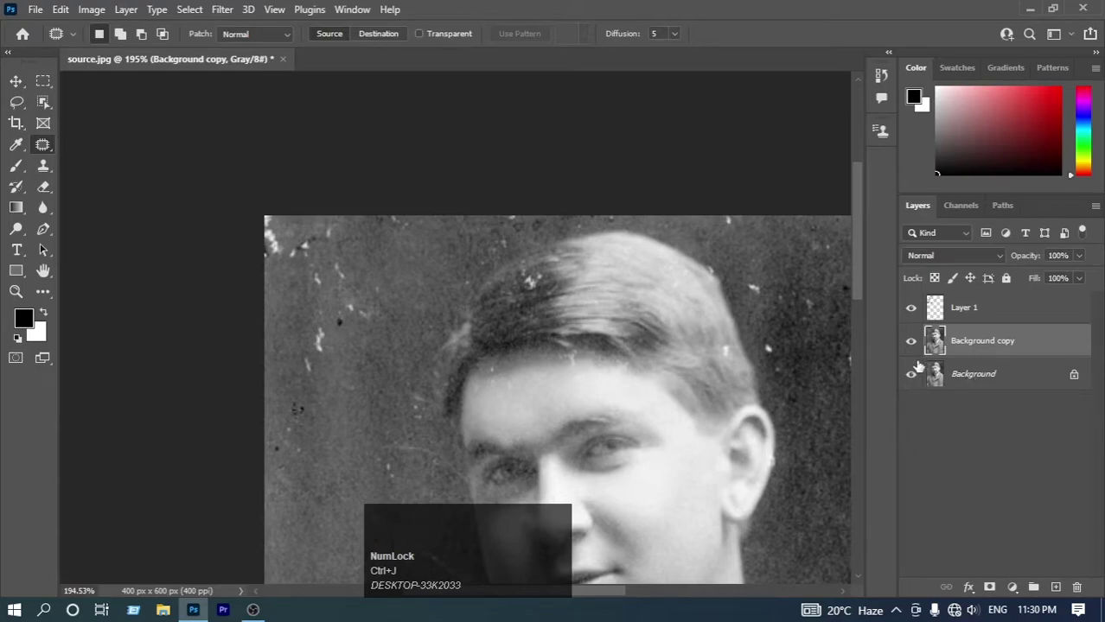
{"action": "key", "text": "ctrl+j"}
Hide the original Background and select Layer 1 together with Background copy for merging
{"action": "left_click", "coordinate": [907, 311]}
{"action": "left_click", "coordinate": [908, 311]}
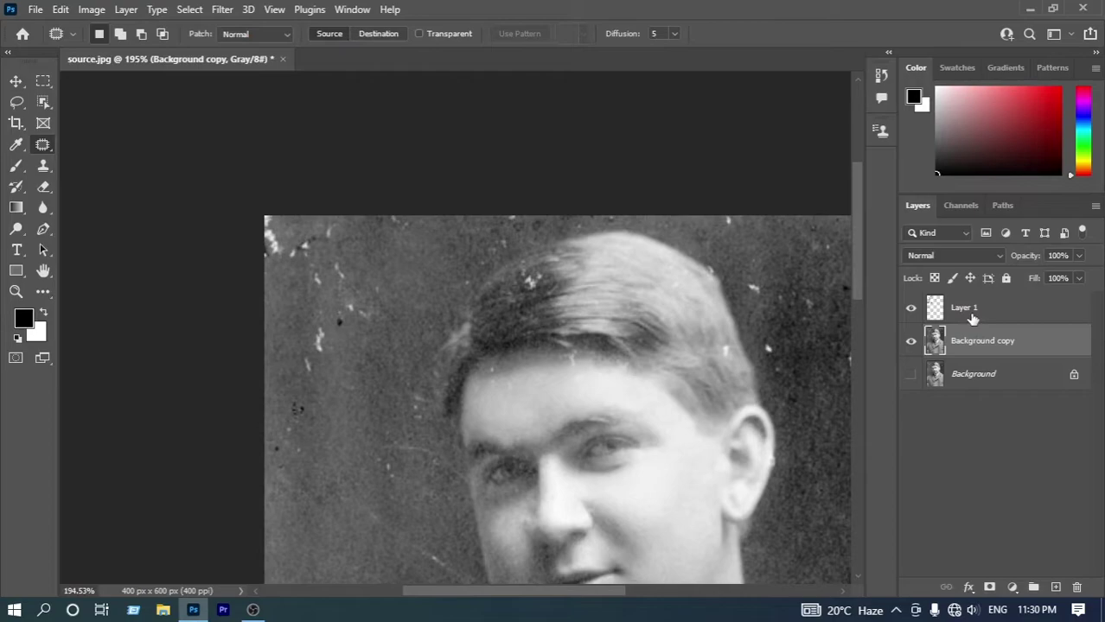
{"action": "left_click", "coordinate": [993, 345]}
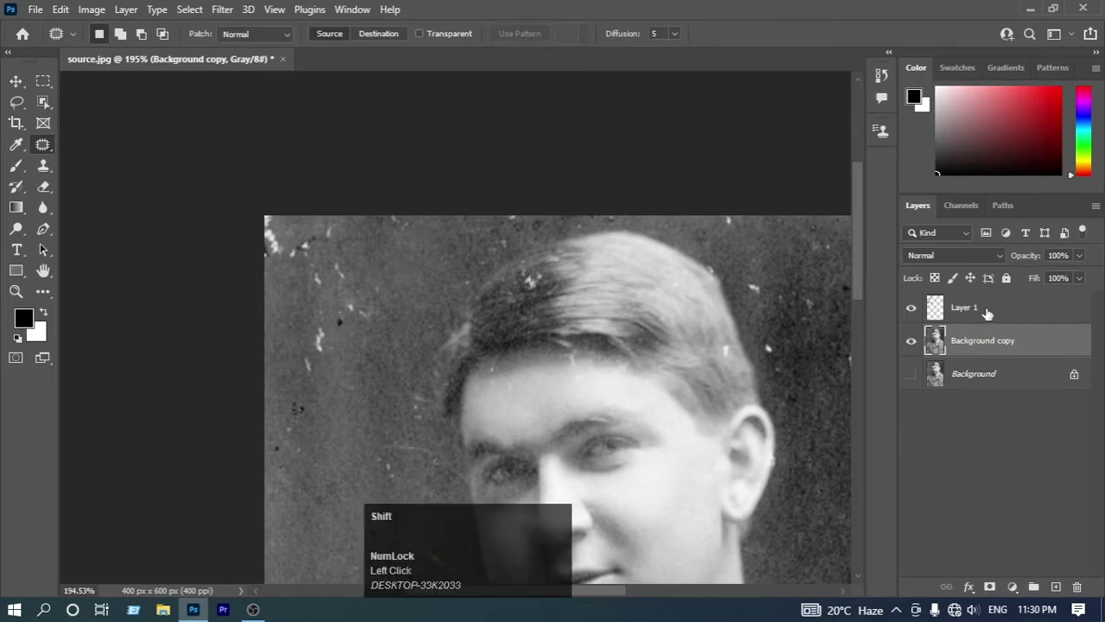
{"action": "left_click", "coordinate": [1016, 314]}
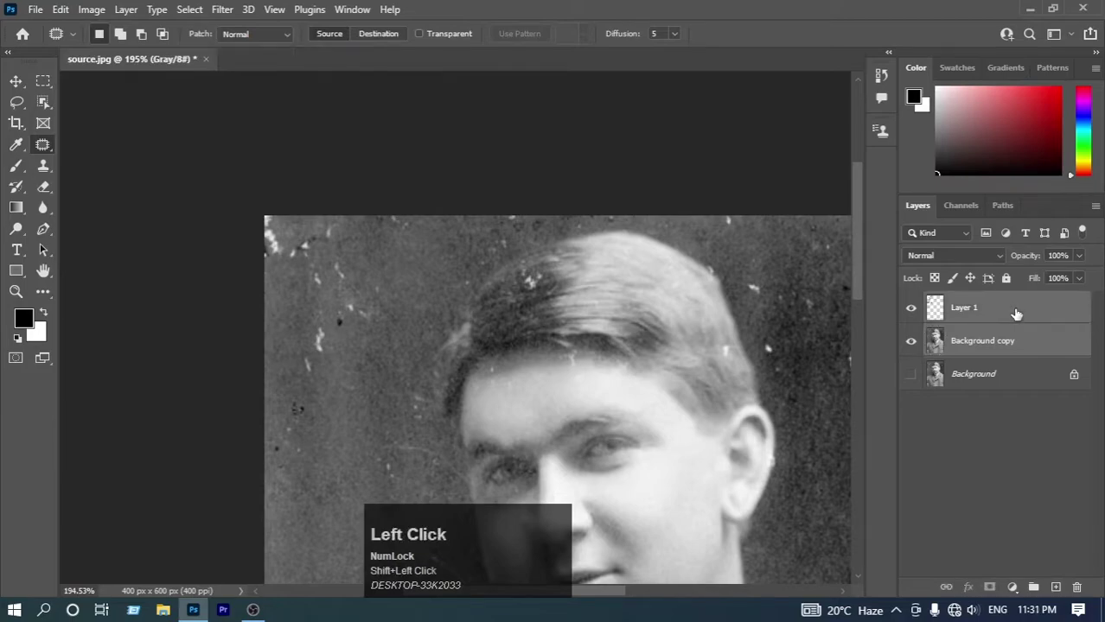
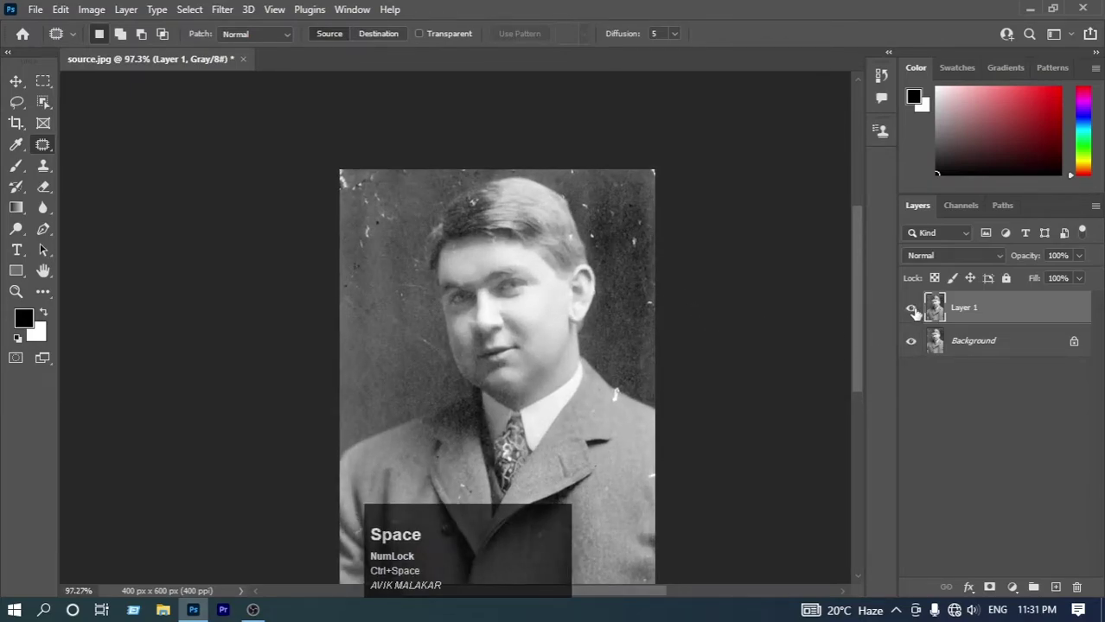
Hide the merged Layer 1 to compare against the original Background
{"action": "left_click", "coordinate": [916, 315]}
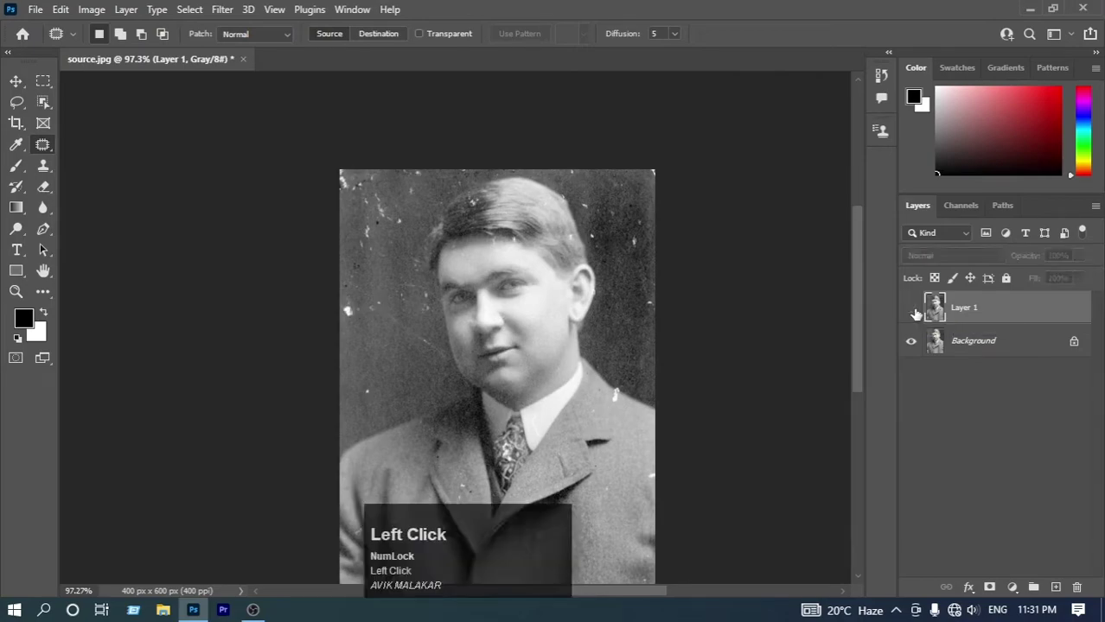
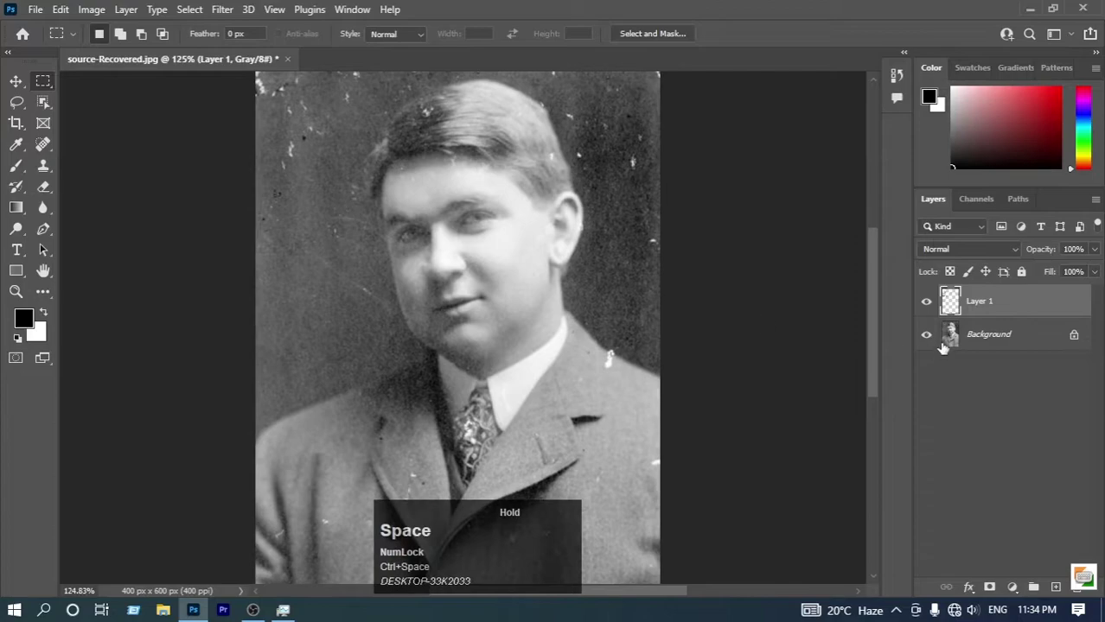
Select the Background layer and duplicate it into a Background copy
{"action": "left_click", "coordinate": [932, 309]}
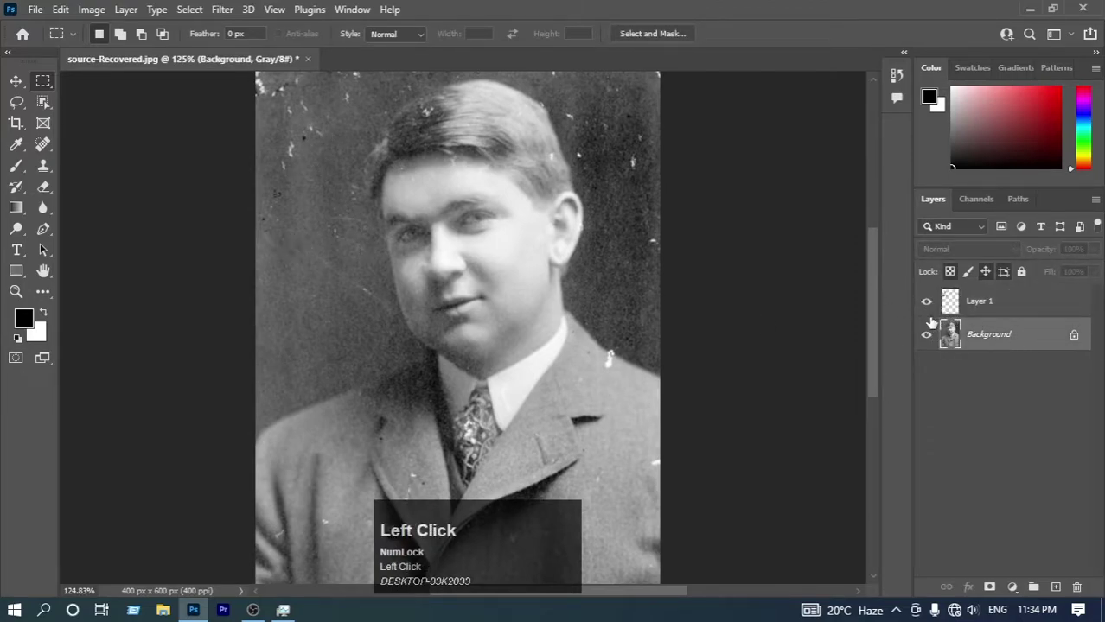
{"action": "key", "text": "ctrl+j"}
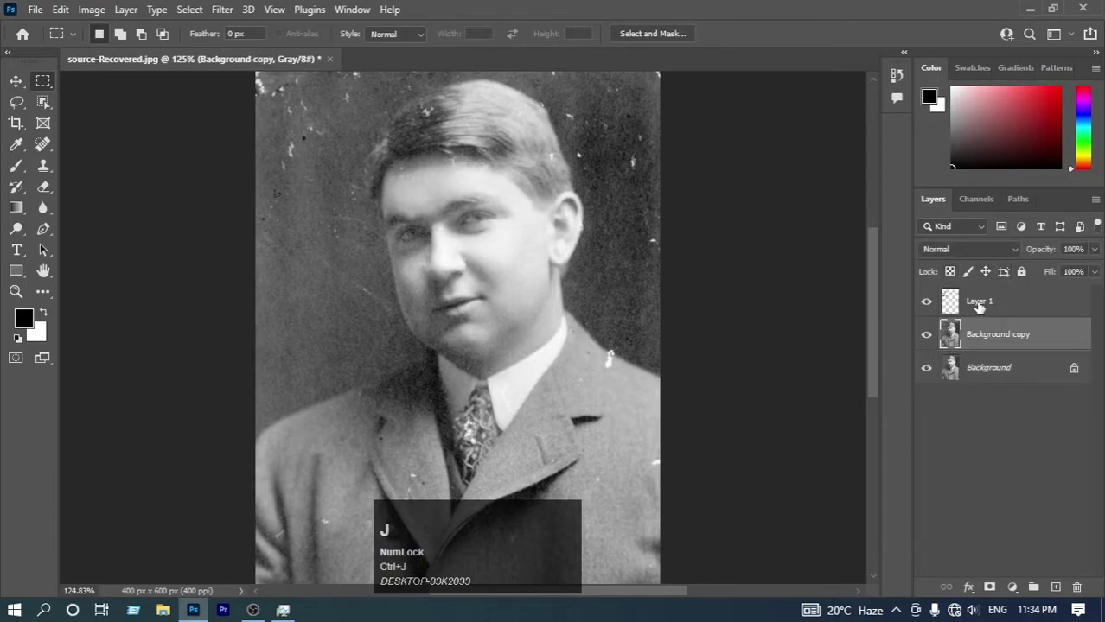
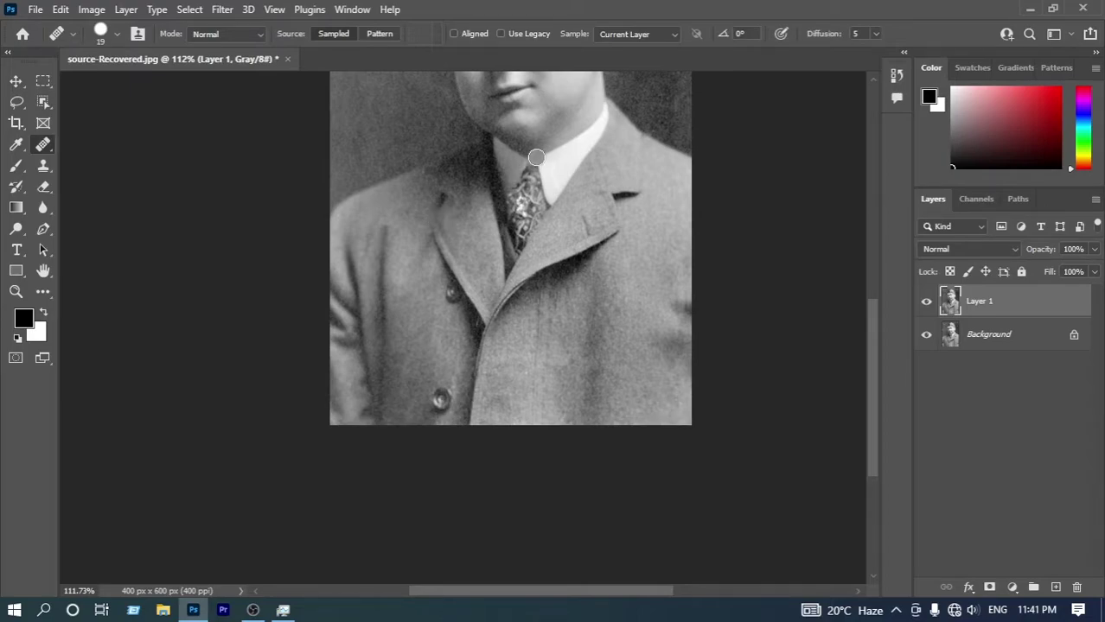
{"action": "key", "text": "space"}
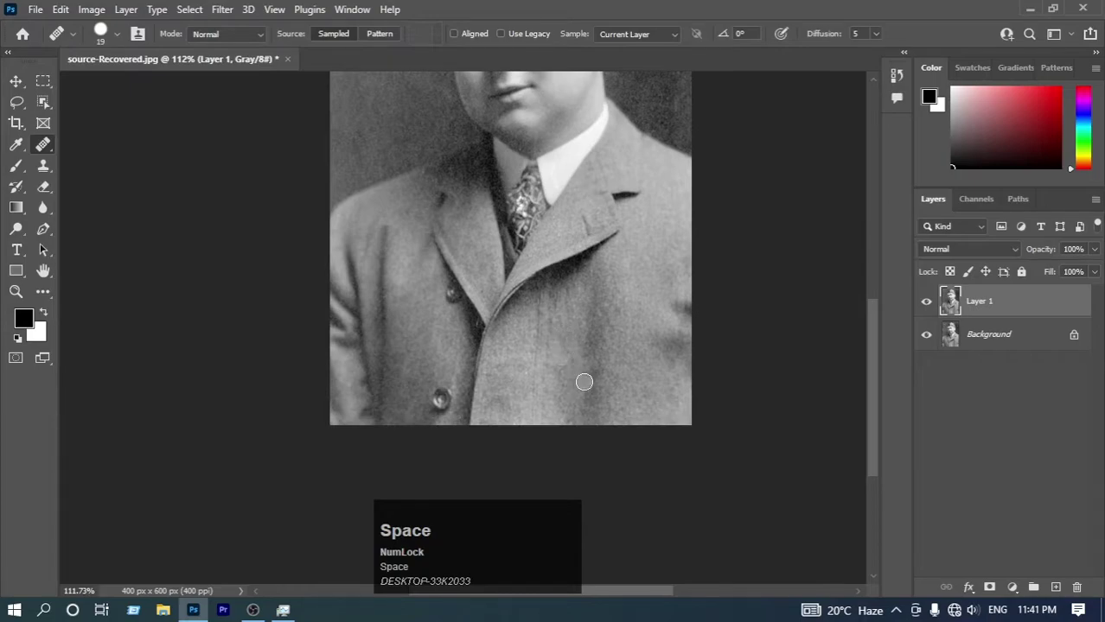
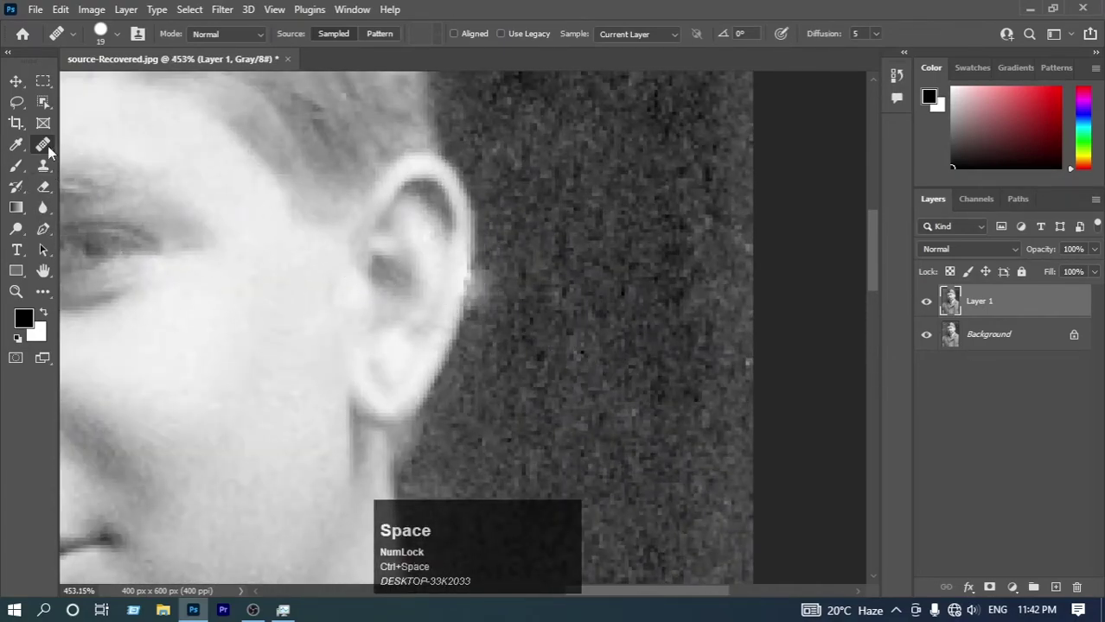
With the Clone Stamp, sample the tie pattern and paint it over a bright speck on the tie
{"action": "left_click", "coordinate": [54, 167]}
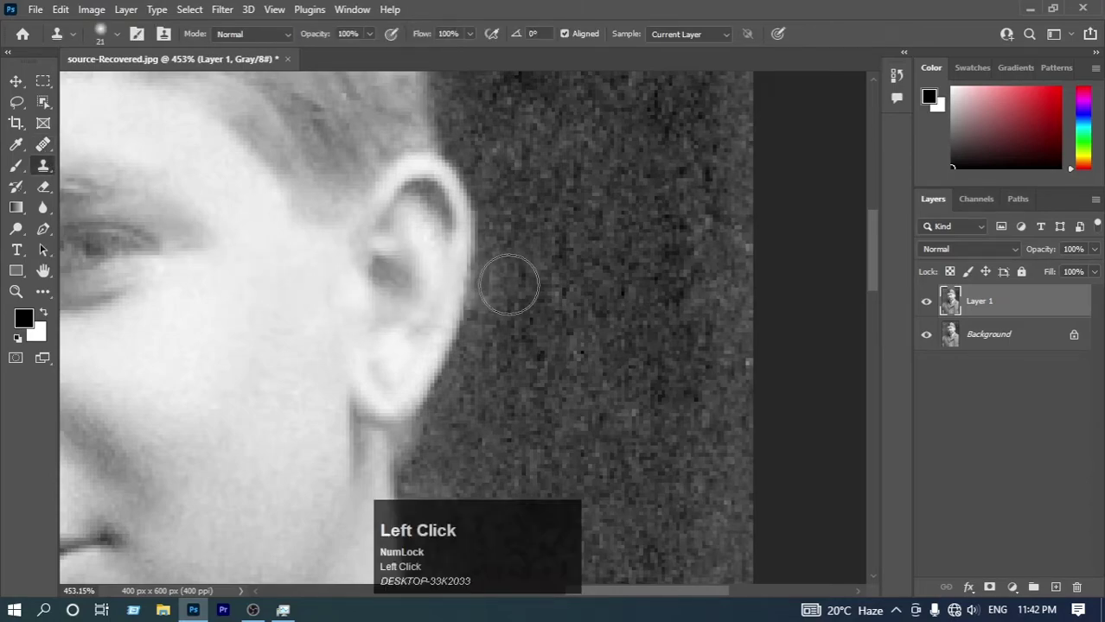
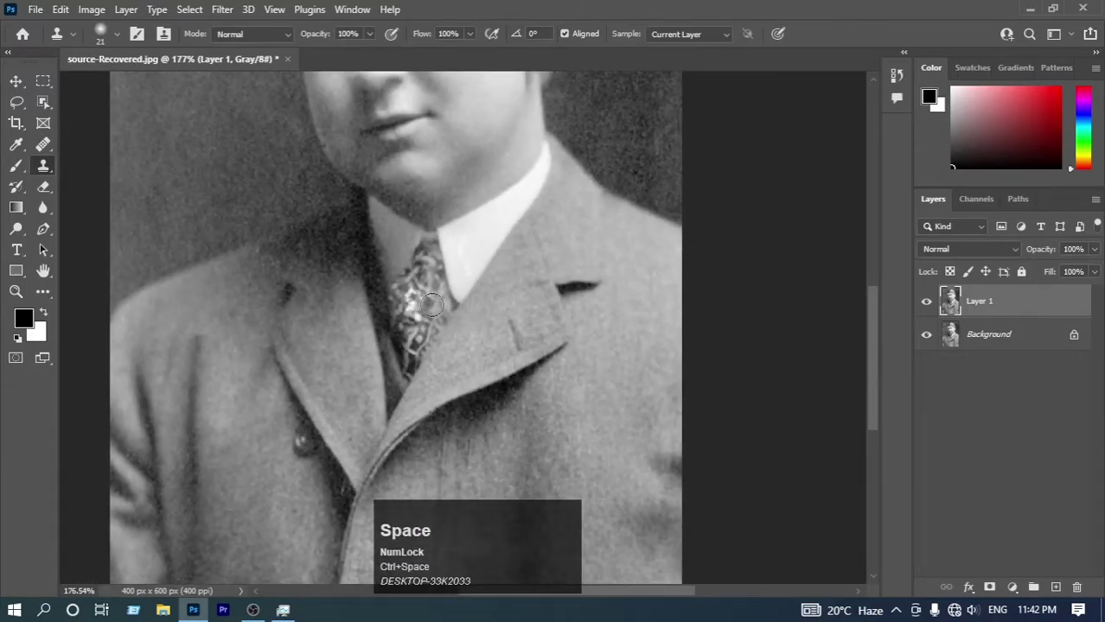
{"action": "key", "text": "ctrl+space"}
{"action": "left_click", "coordinate": [429, 303]}
{"action": "key", "text": "ctrl+space"}
{"action": "key", "text": "ctrl+space"}
{"action": "left_click_drag", "start_coordinate": [45, 168], "coordinate": [470, 358]}
{"action": "right_click", "coordinate": [471, 358]}
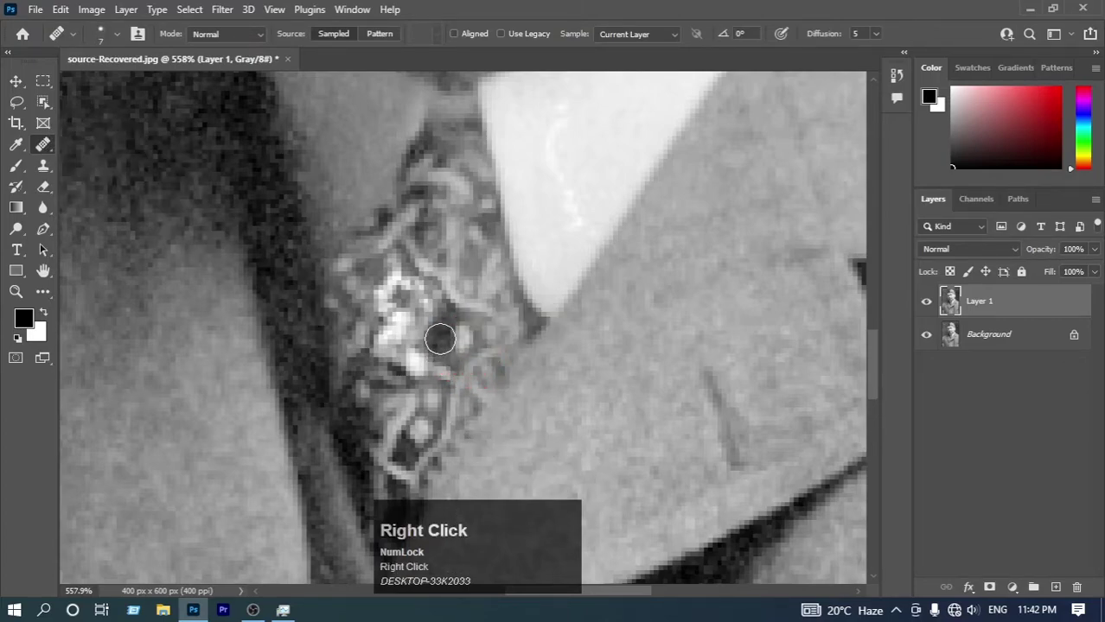
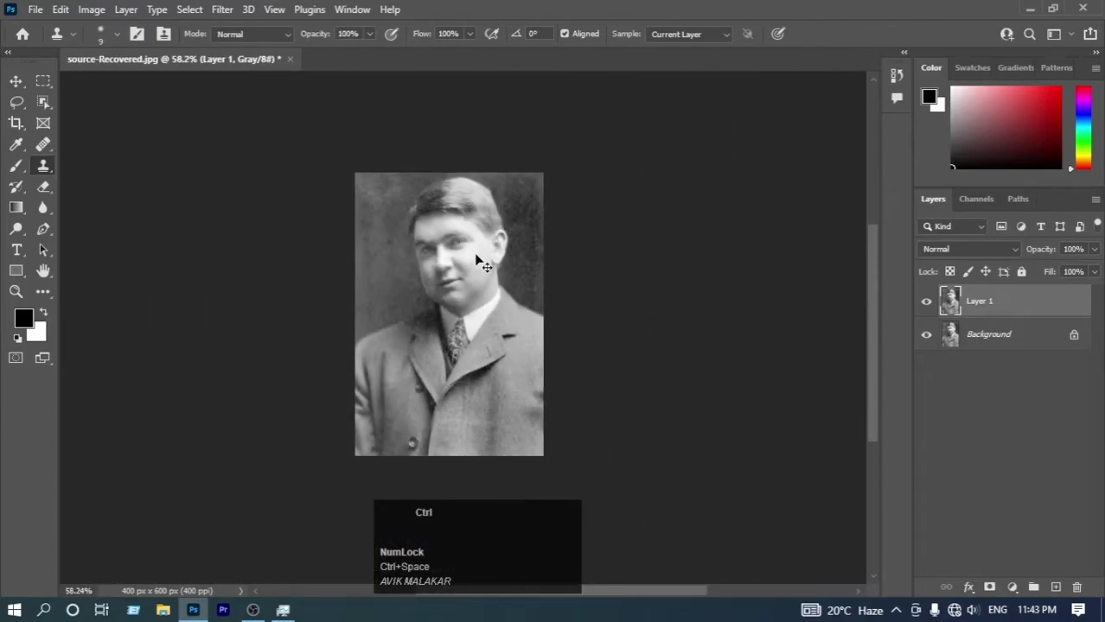
{"action": "key", "text": "space"}
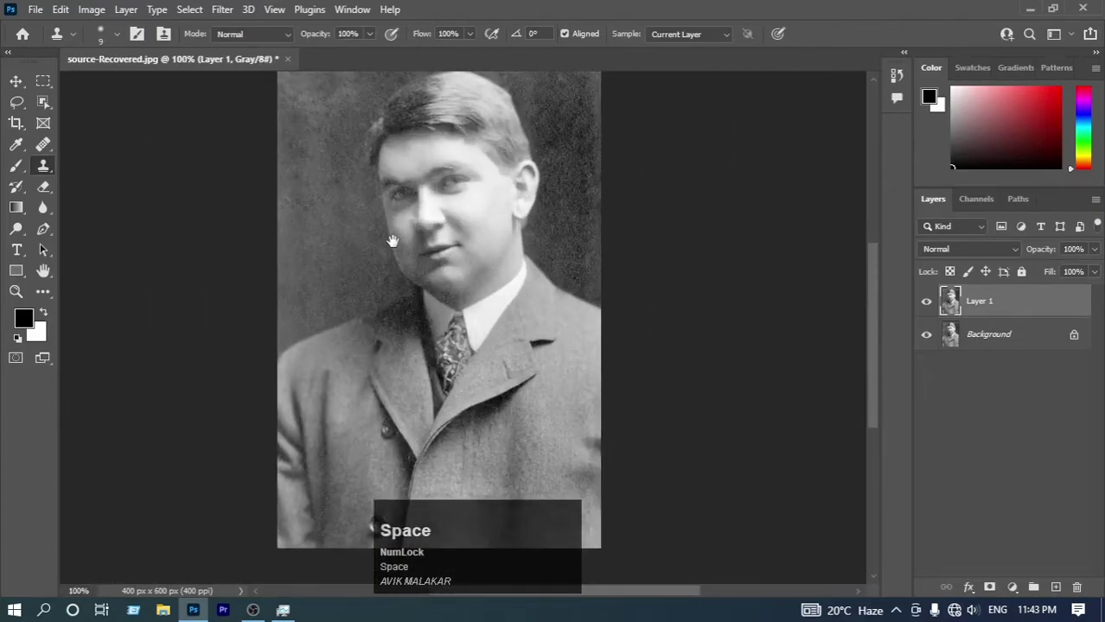
{"action": "key", "text": "ctrl+space"}
{"action": "left_click", "coordinate": [576, 318]}
{"action": "key", "text": "ctrl+space"}
{"action": "key", "text": "ctrl+space"}
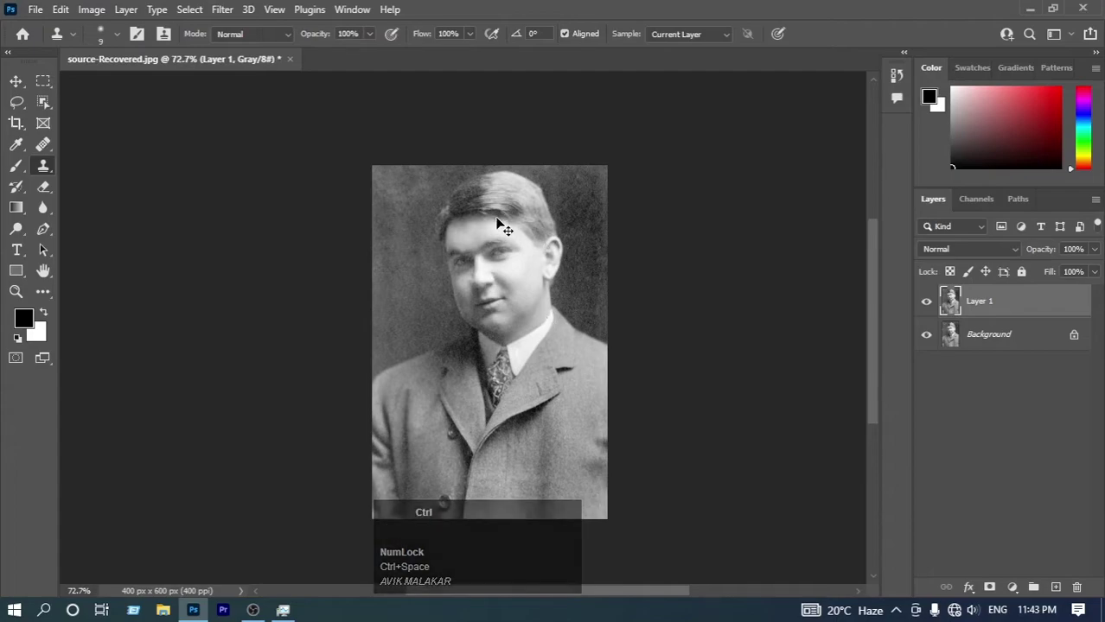
{"action": "key", "text": "ctrl+space"}
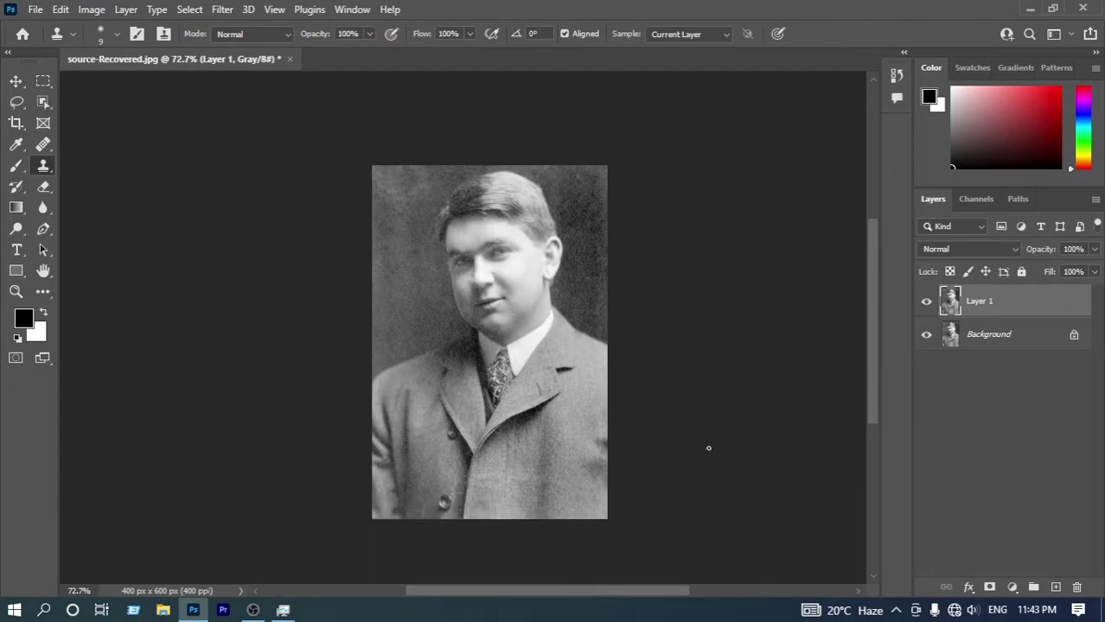